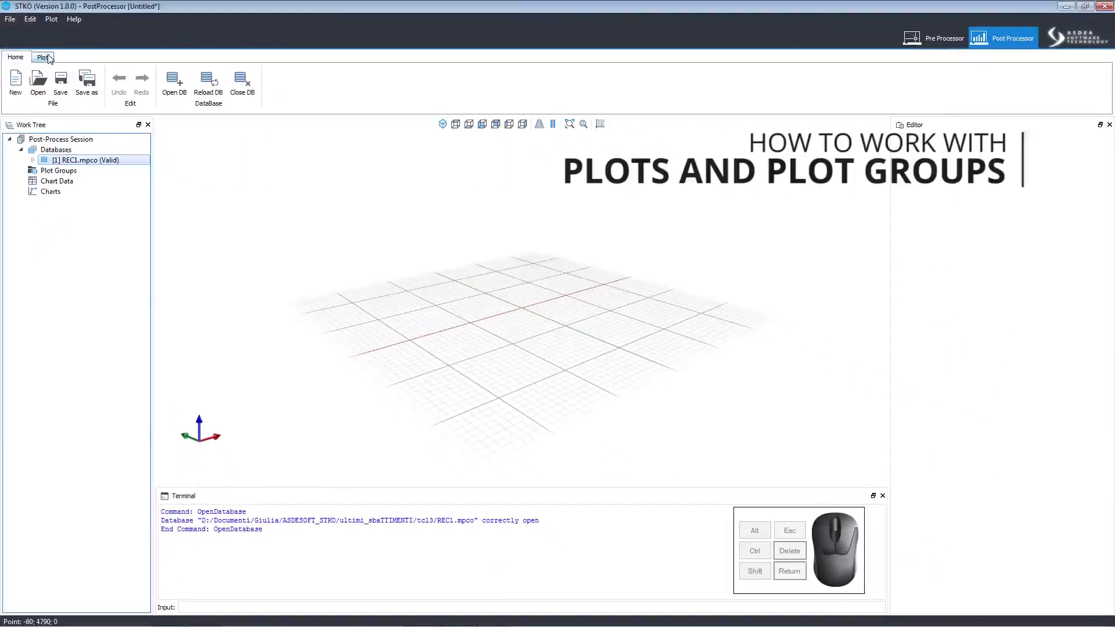
Step: Show the plotting commands for the REC1 results database
{"action": "left_click", "coordinate": [51, 58]}
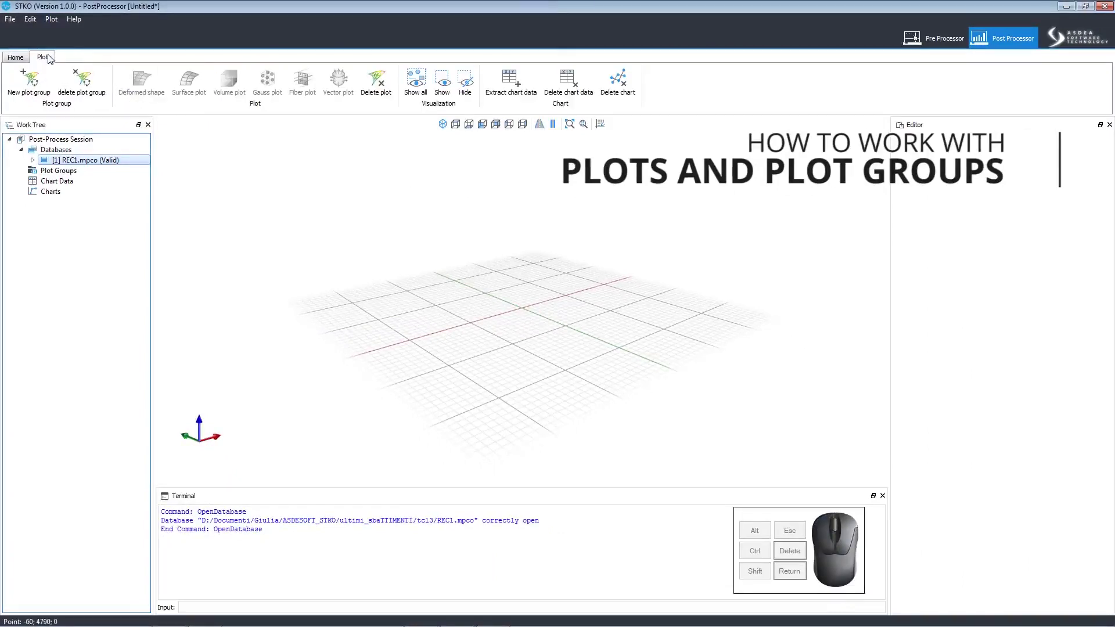
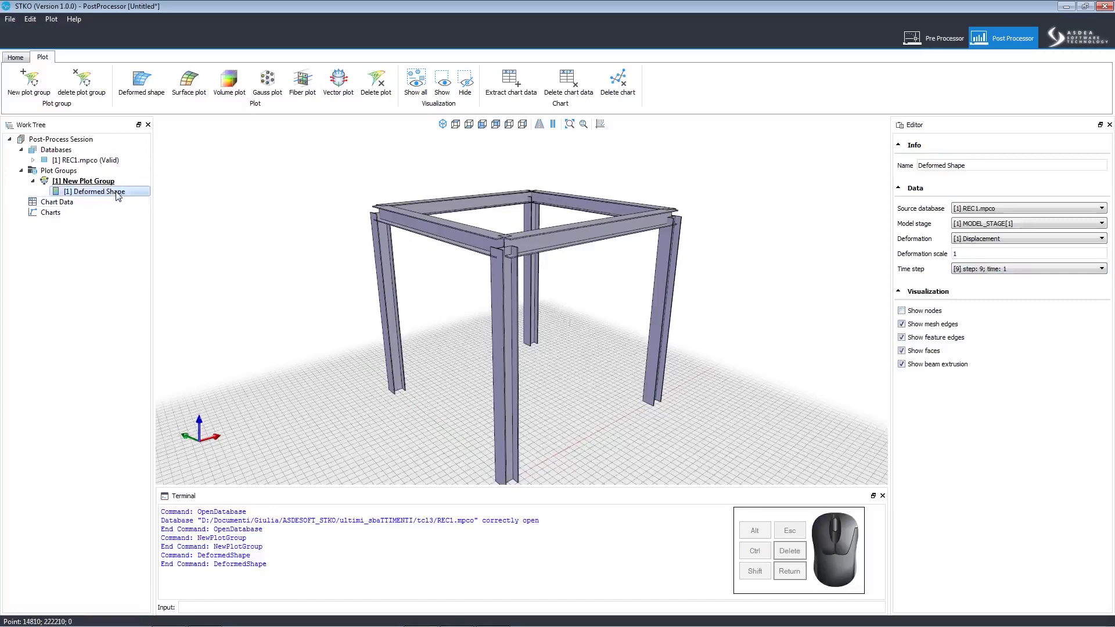
Step: Remove the deformed shape plot and add a surface color map to the plot group
{"action": "left_click", "coordinate": [119, 196]}
{"action": "left_click", "coordinate": [128, 203]}
{"action": "left_click", "coordinate": [192, 82]}
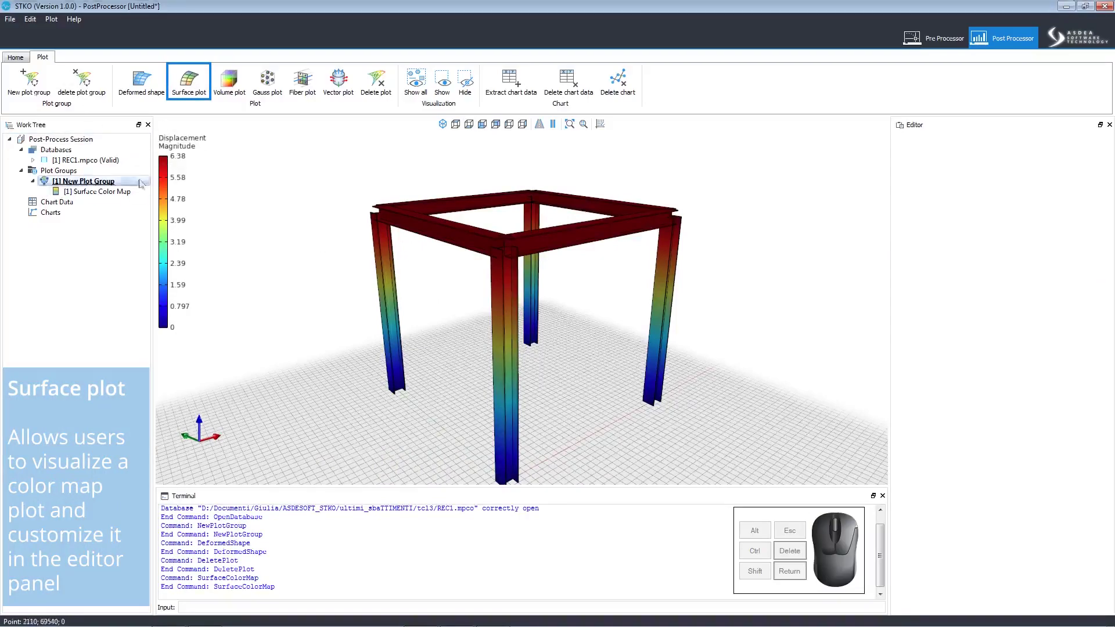
{"action": "left_click", "coordinate": [99, 184]}
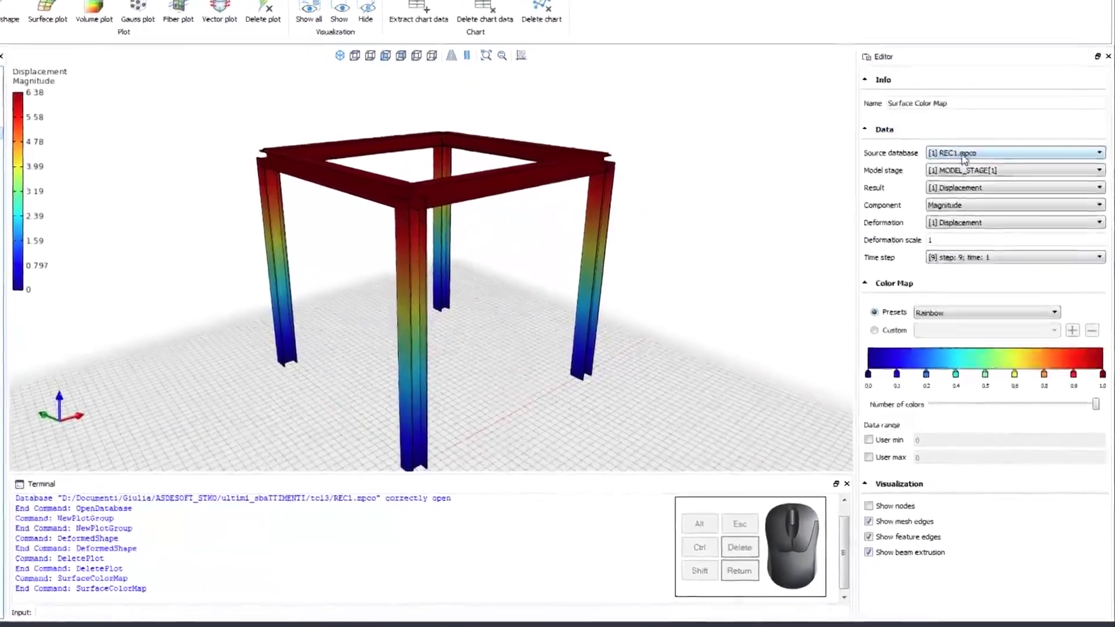
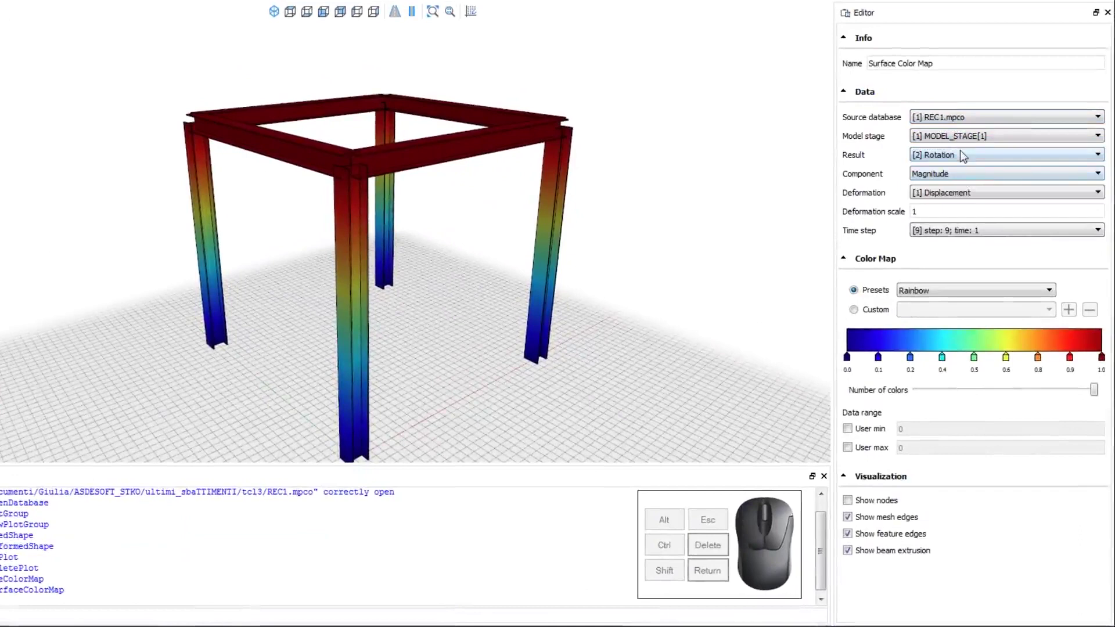
Step: Try Reaction Force and Reaction Moment results, then return the color map to Displacement
{"action": "left_click", "coordinate": [965, 154]}
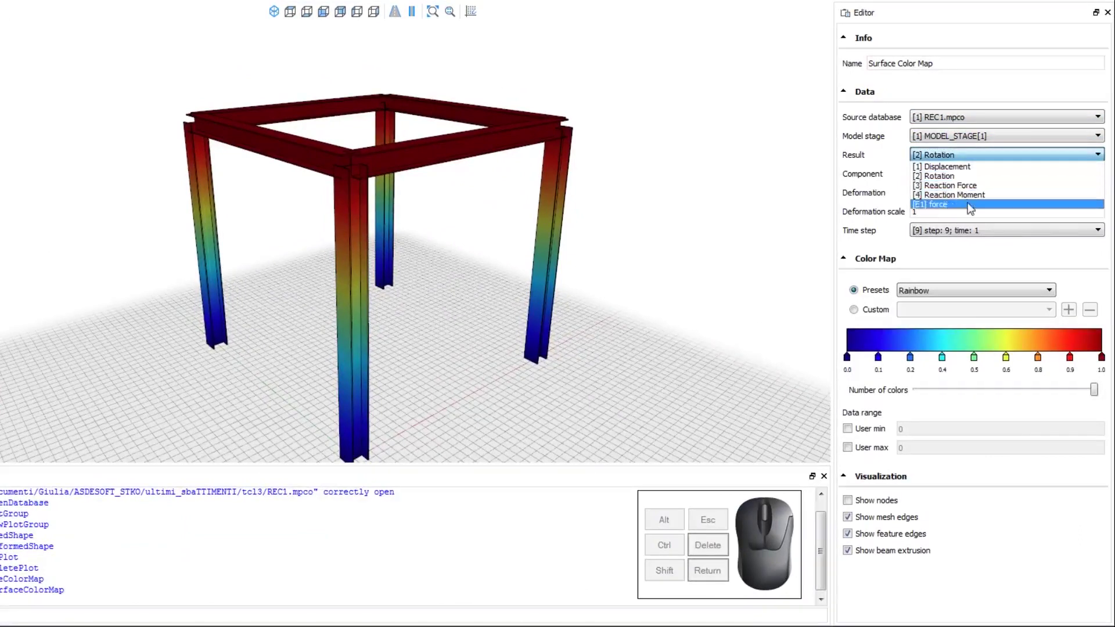
{"action": "left_click", "coordinate": [970, 193]}
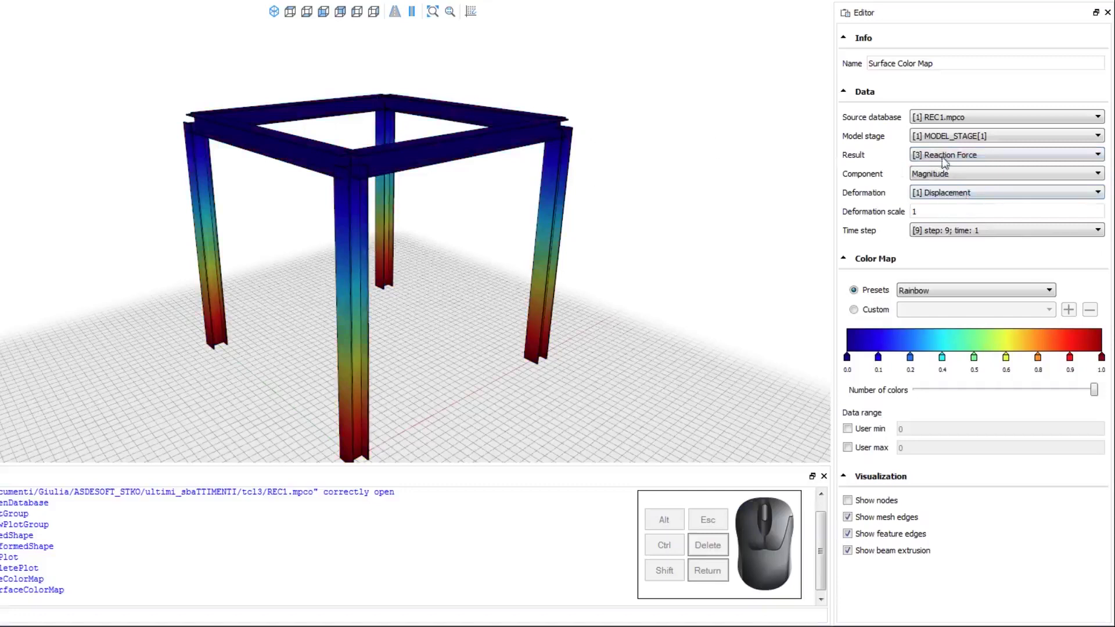
{"action": "left_click", "coordinate": [951, 159]}
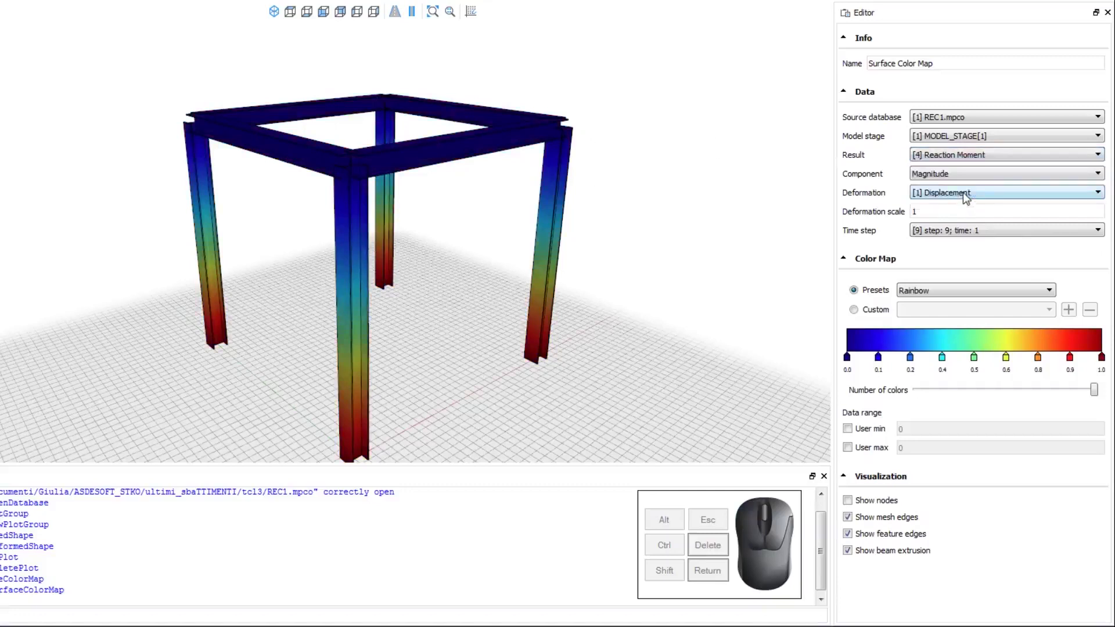
{"action": "left_click", "coordinate": [962, 163]}
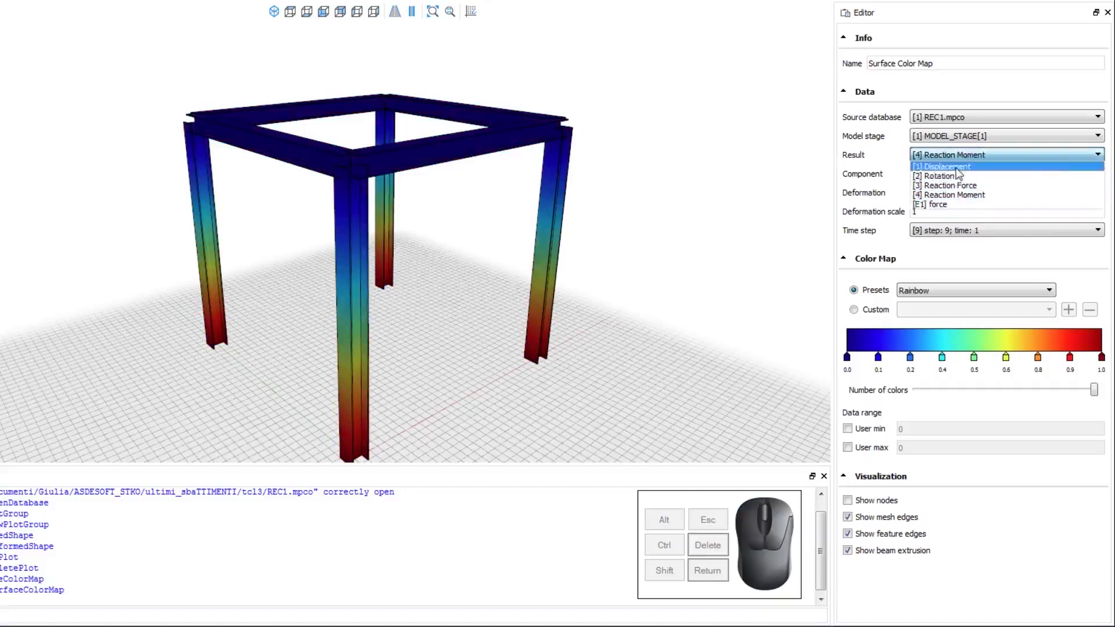
{"action": "left_click", "coordinate": [961, 172]}
Step: Set the color map deformation scale to 1 and collapse its settings
{"action": "left_click", "coordinate": [945, 195]}
{"action": "left_click", "coordinate": [949, 209]}
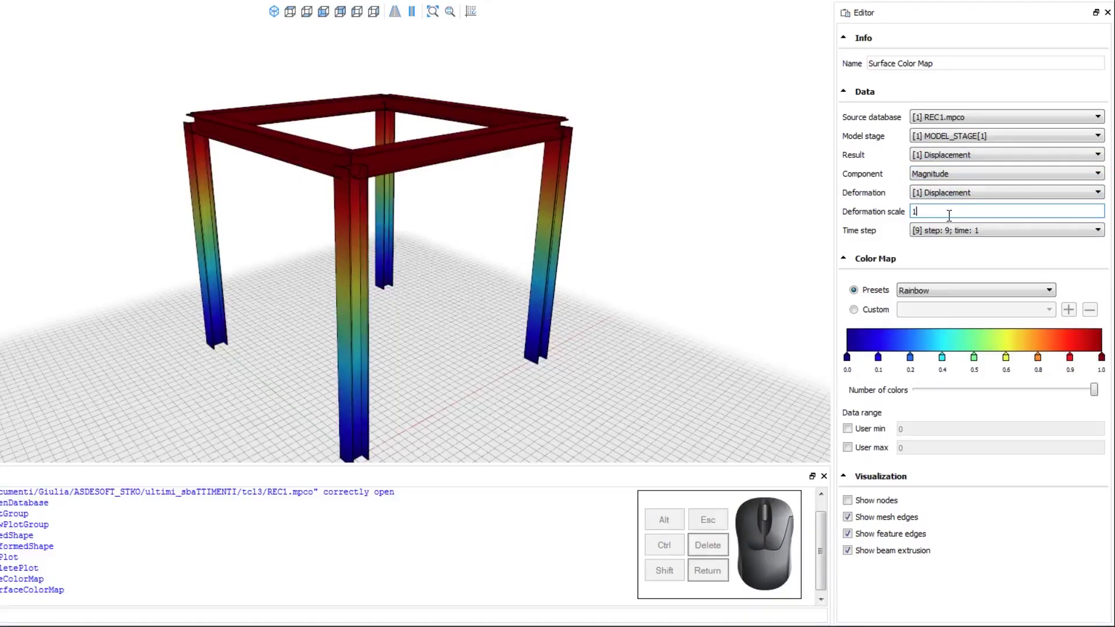
{"action": "left_click", "coordinate": [968, 252]}
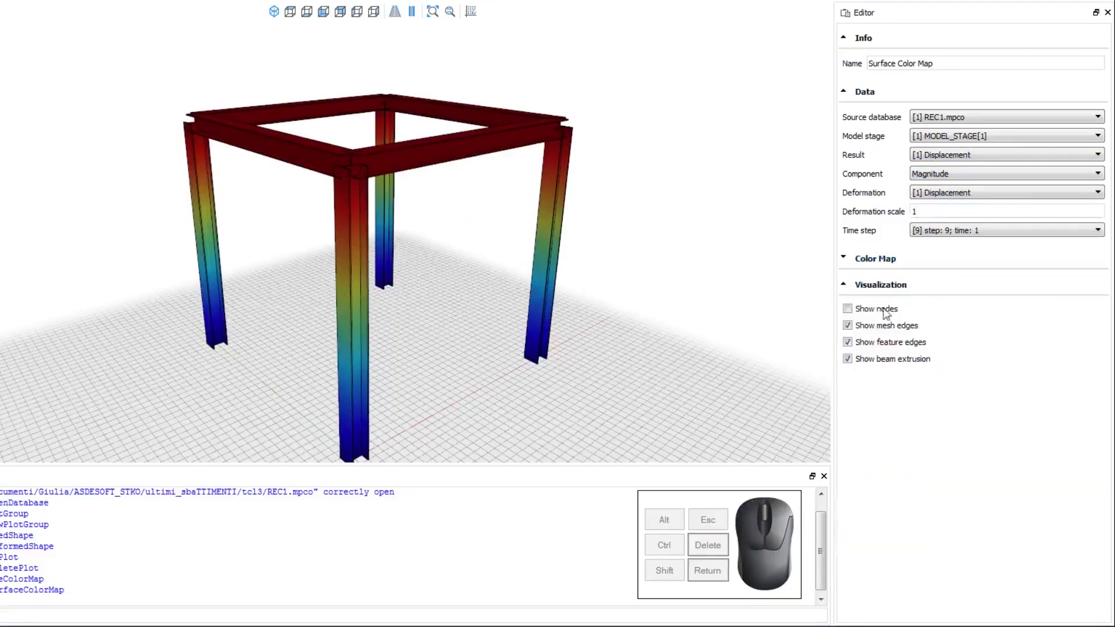
{"action": "left_click", "coordinate": [850, 285]}
{"action": "left_click", "coordinate": [850, 261]}
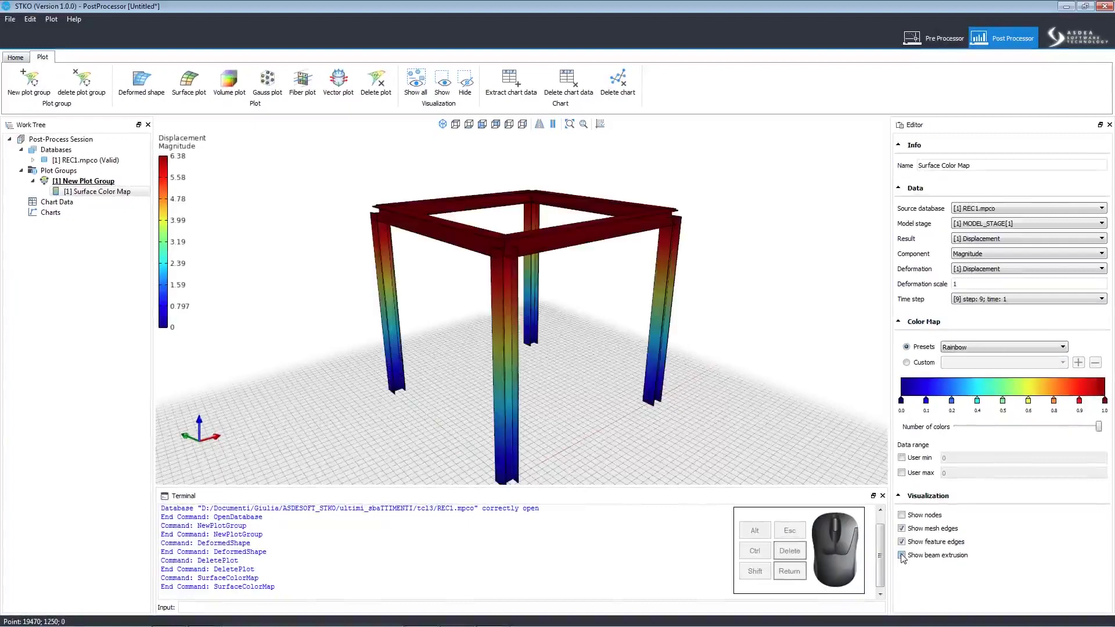
Step: Step the time controls to step 9 and add a volume color map of displacement
{"action": "left_click", "coordinate": [906, 548]}
{"action": "left_click", "coordinate": [904, 536]}
{"action": "left_click", "coordinate": [907, 545]}
{"action": "left_click", "coordinate": [907, 533]}
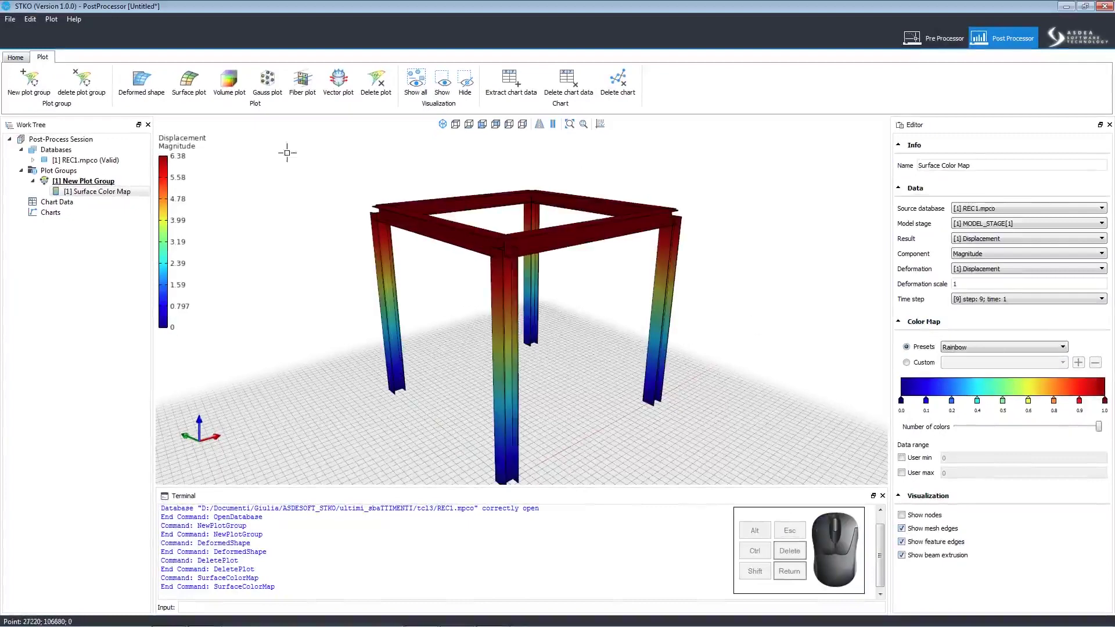
{"action": "left_click", "coordinate": [88, 198]}
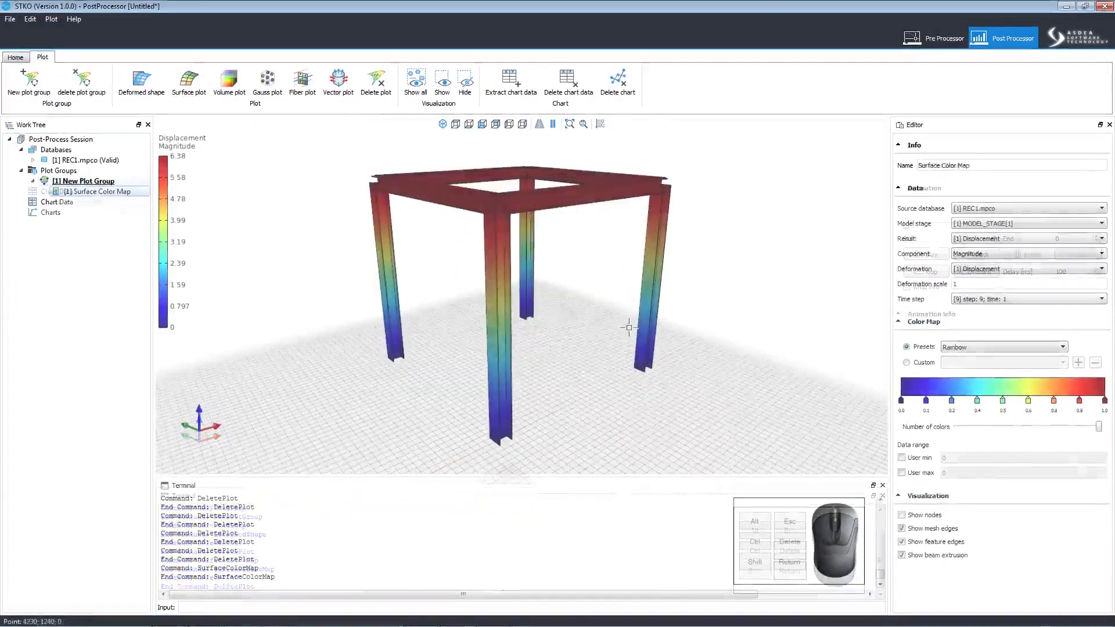
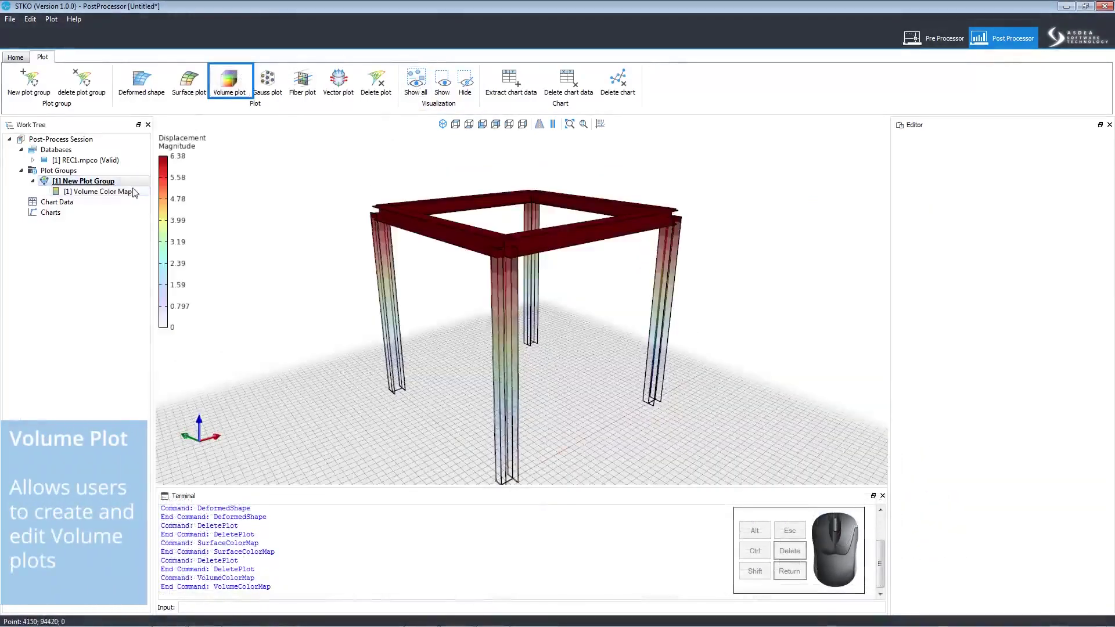
Step: Try Reaction Force on the volume color map, return it to Displacement, then bring up the plot's options
{"action": "left_click", "coordinate": [133, 192]}
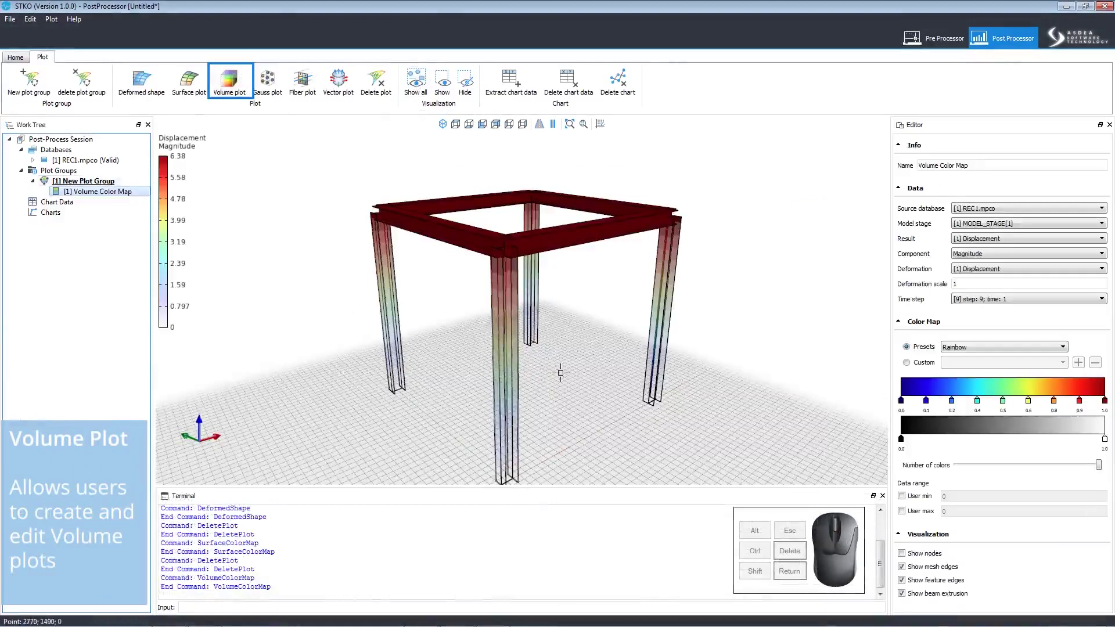
{"action": "left_click", "coordinate": [1036, 235]}
{"action": "left_click", "coordinate": [1031, 244]}
{"action": "left_click", "coordinate": [1025, 267]}
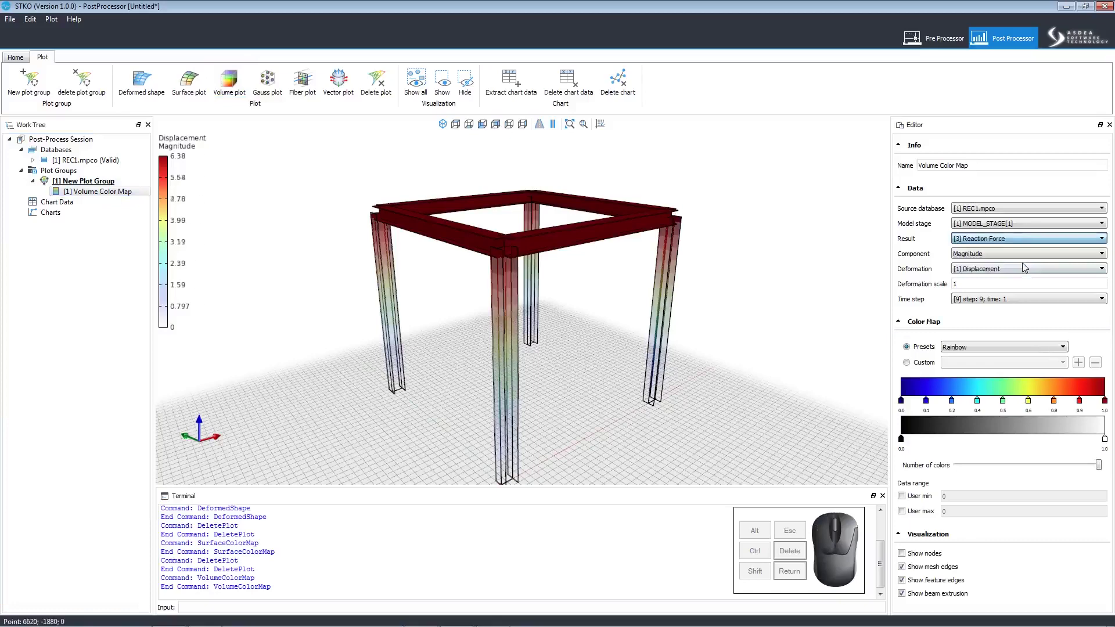
{"action": "left_click", "coordinate": [1020, 242]}
{"action": "left_click", "coordinate": [1017, 250]}
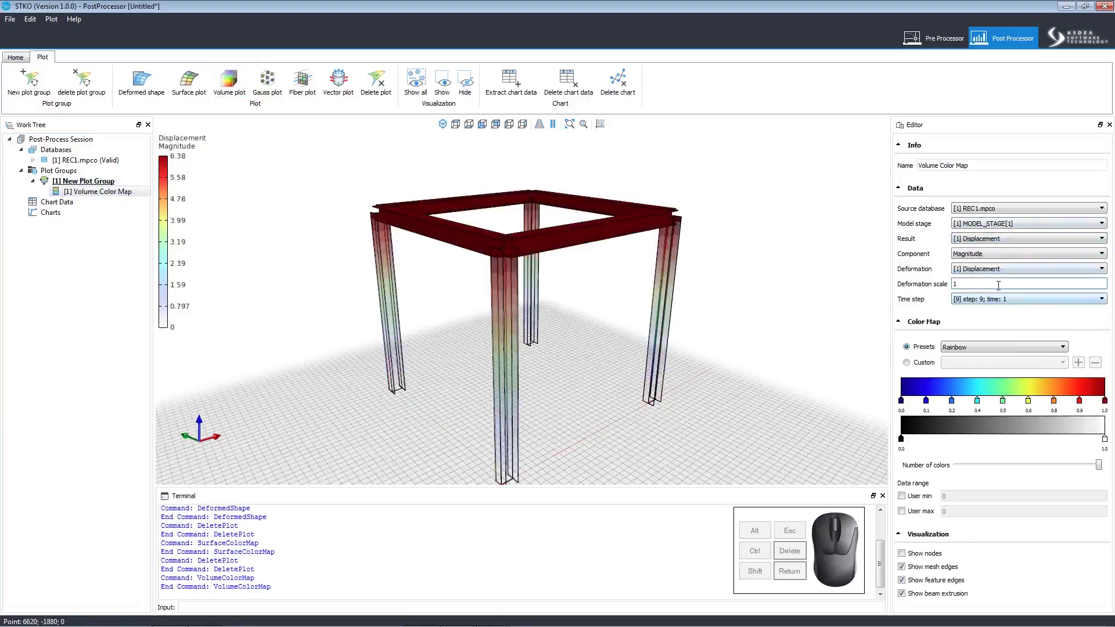
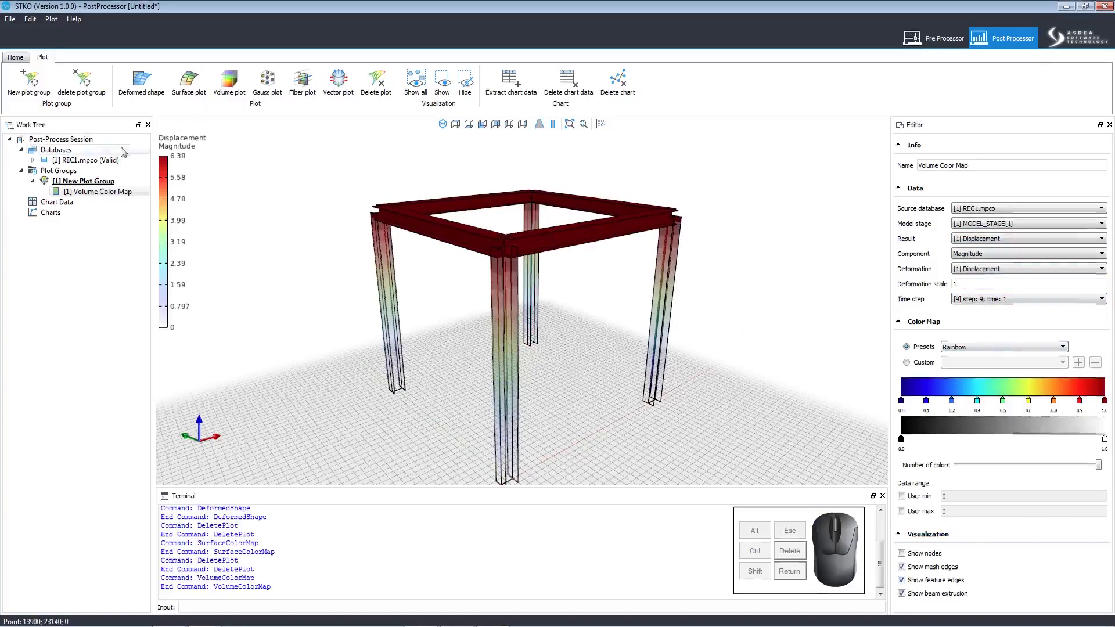
{"action": "double_click", "coordinate": [114, 195]}
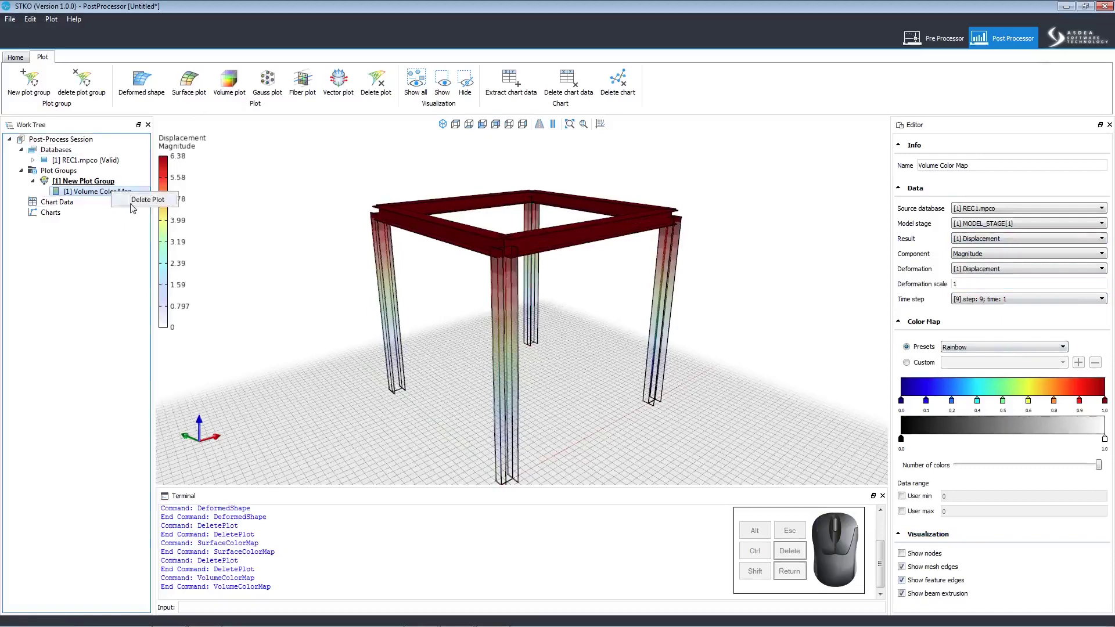
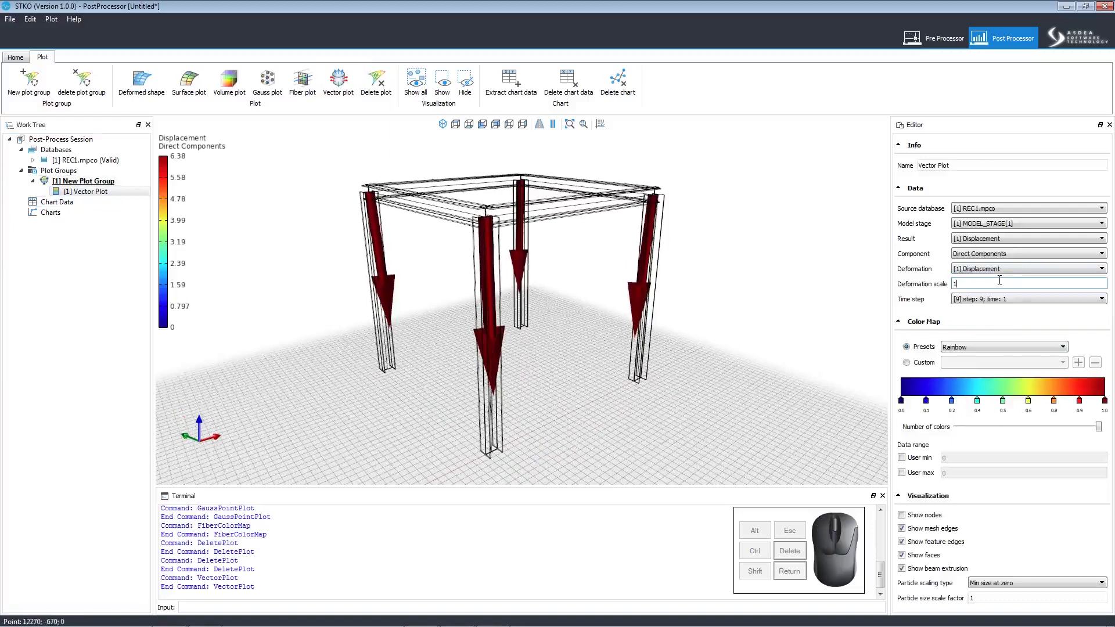
{"action": "left_click", "coordinate": [1005, 277]}
{"action": "left_click", "coordinate": [1008, 284]}
{"action": "left_click", "coordinate": [1007, 243]}
{"action": "left_click", "coordinate": [1007, 243]}
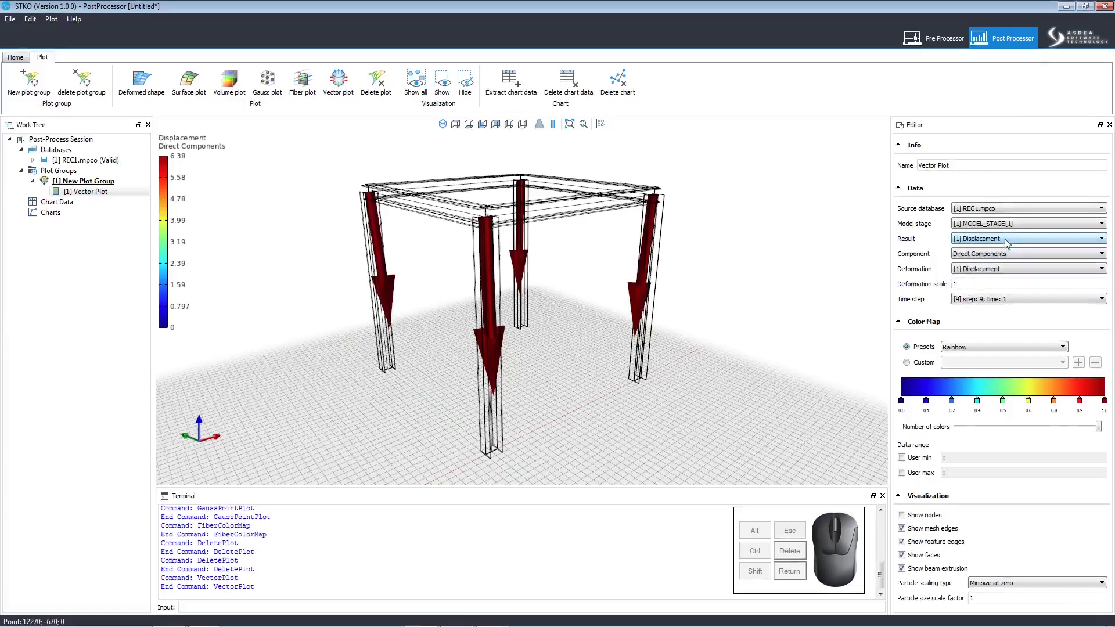
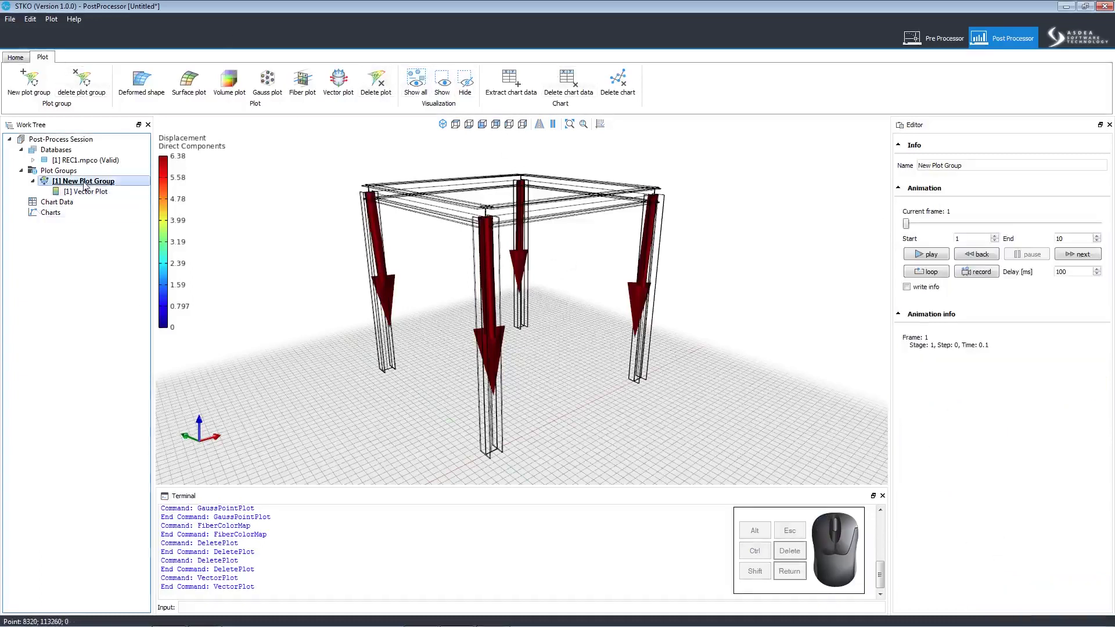
{"action": "left_click", "coordinate": [110, 194]}
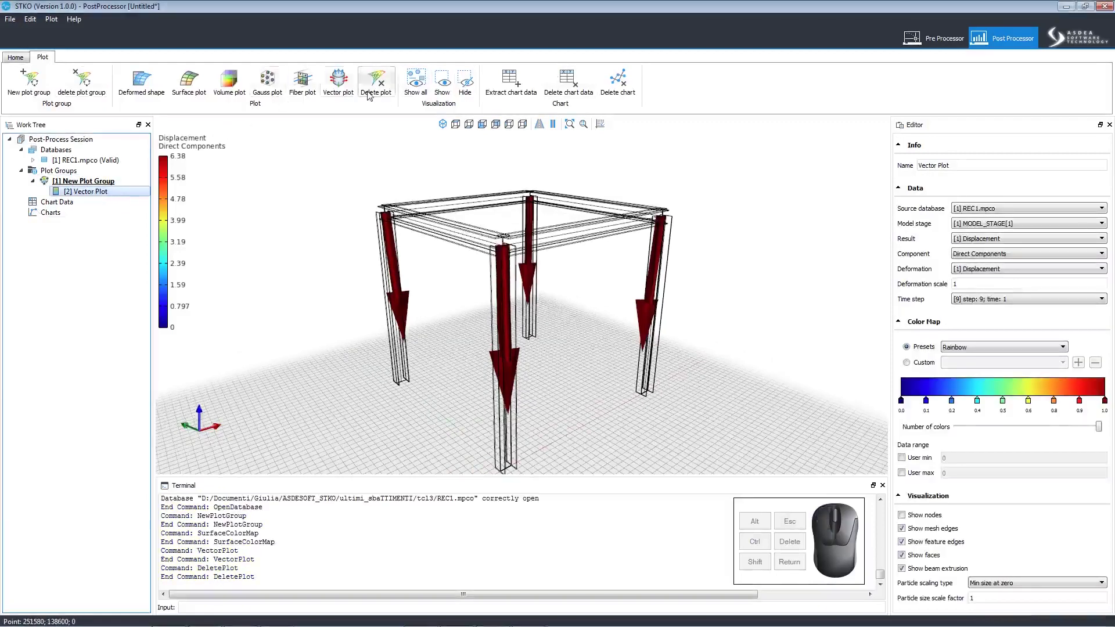
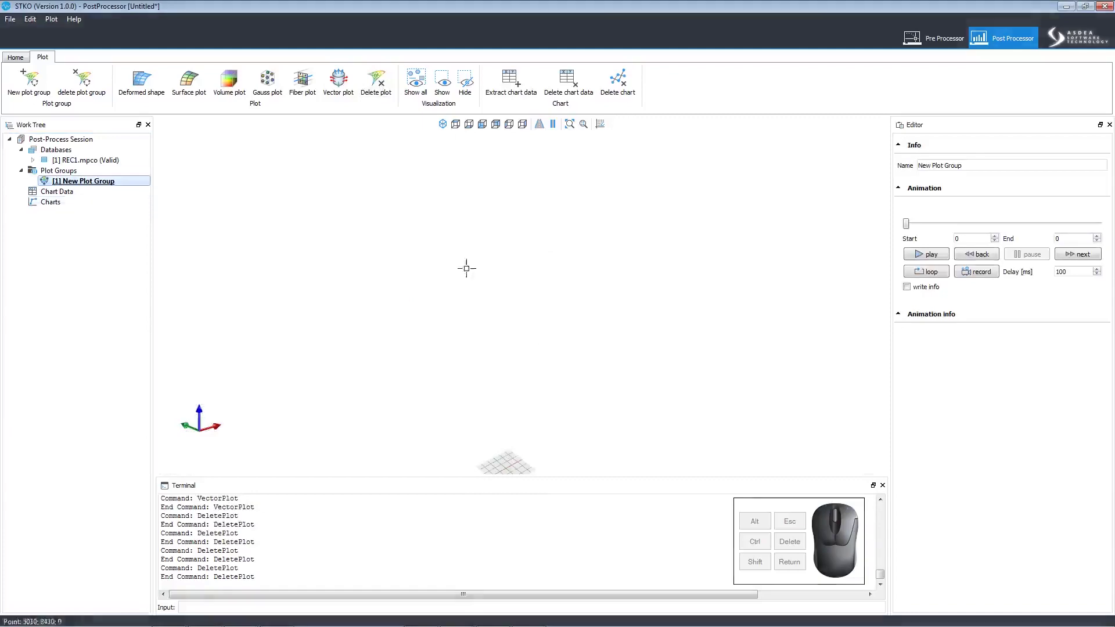
Step: Add a deformed shape plot drawn without faces or beam extrusion
{"action": "left_click", "coordinate": [101, 195]}
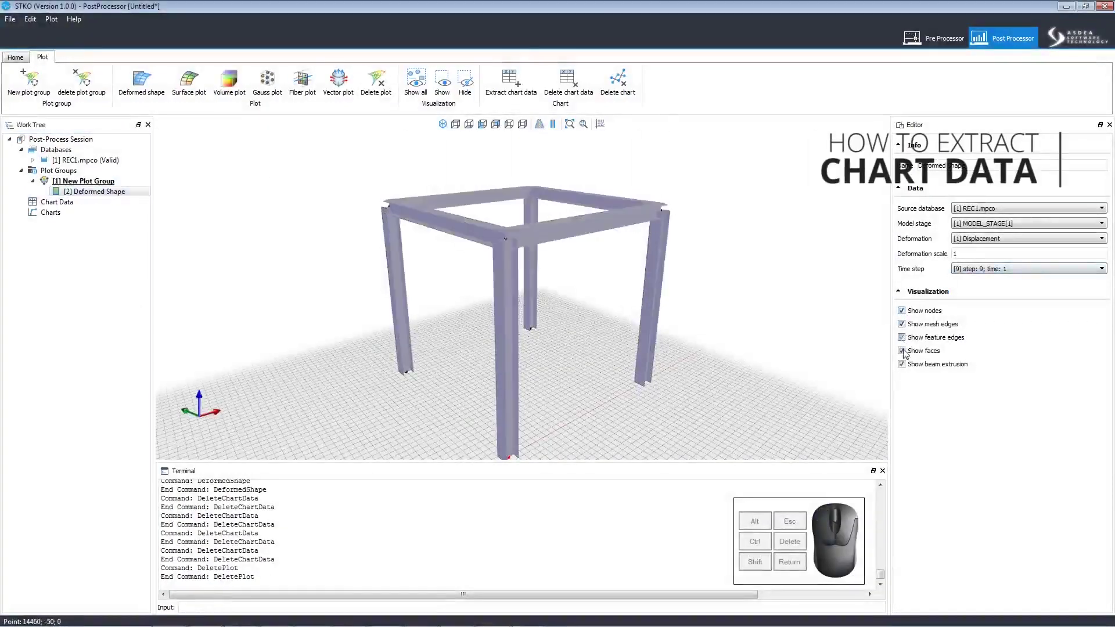
{"action": "left_click", "coordinate": [902, 365]}
{"action": "left_click", "coordinate": [904, 342]}
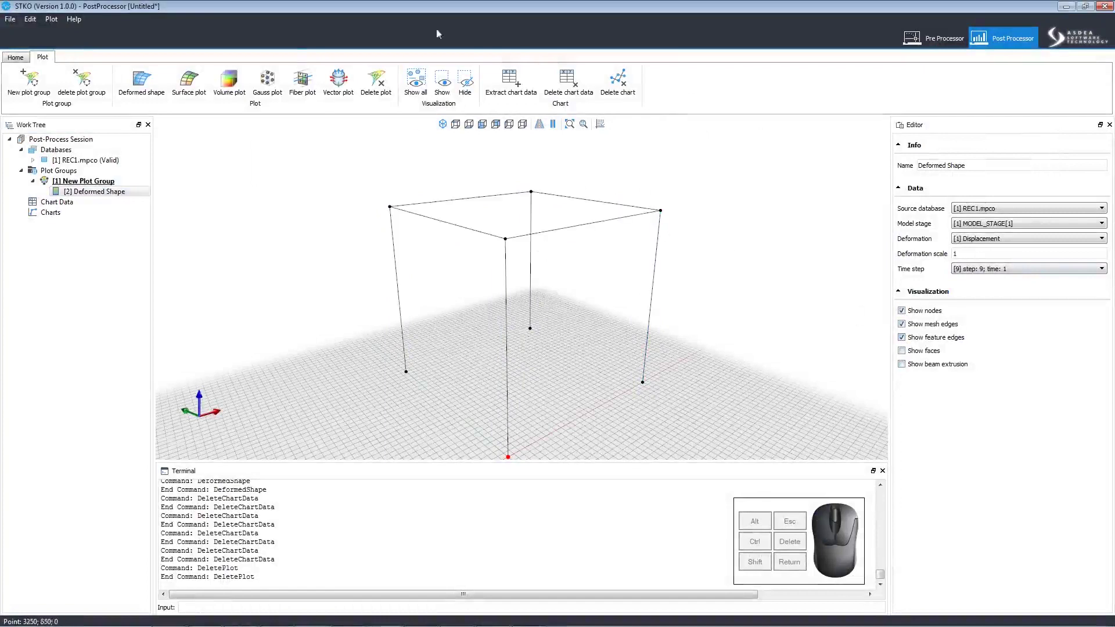
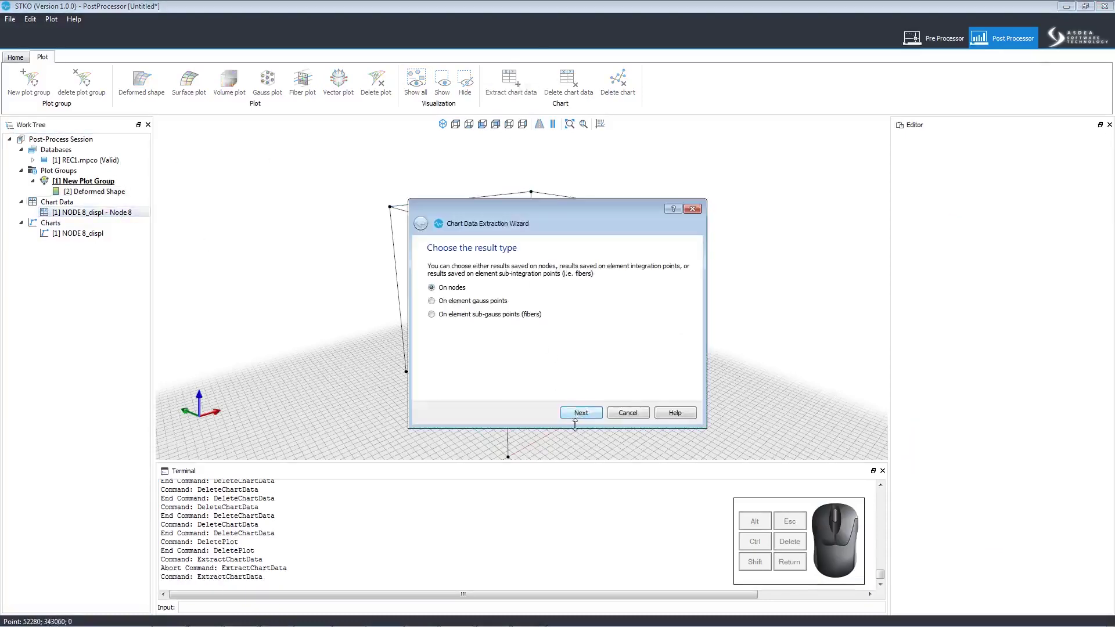
Step: Extract chart data on nodes with Reaction Force RFz as both X and Y data
{"action": "left_click", "coordinate": [530, 399]}
{"action": "left_click", "coordinate": [517, 425]}
{"action": "left_click", "coordinate": [509, 415]}
{"action": "left_click", "coordinate": [511, 446]}
{"action": "left_click", "coordinate": [490, 456]}
{"action": "left_click_drag", "start_coordinate": [493, 445], "coordinate": [498, 455]}
{"action": "left_click", "coordinate": [498, 472]}
{"action": "left_click", "coordinate": [498, 463]}
{"action": "left_click", "coordinate": [494, 486]}
{"action": "left_click", "coordinate": [545, 412]}
{"action": "left_click_drag", "start_coordinate": [521, 408], "coordinate": [571, 500]}
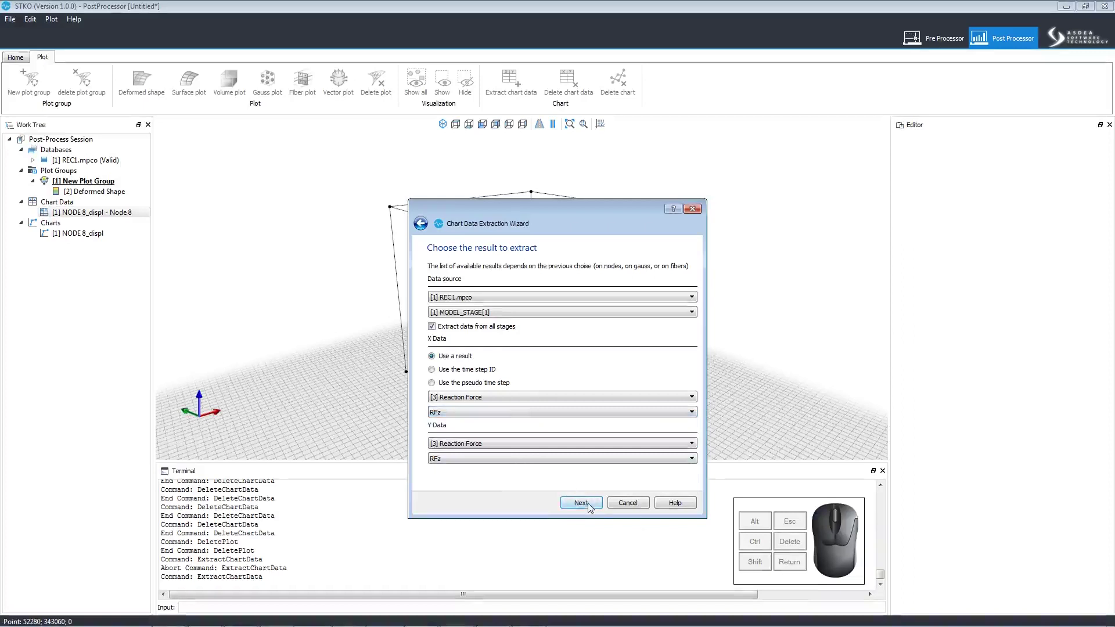
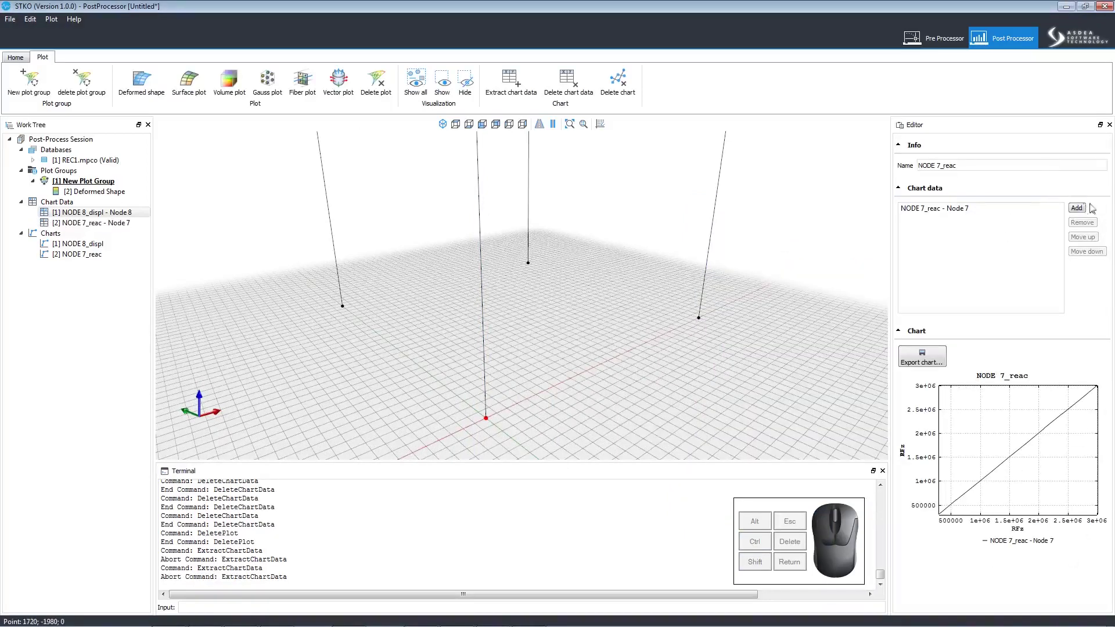
Step: Append the Node 7 reaction data to the NODE 7_reac chart and start exporting it as PDF
{"action": "left_click", "coordinate": [1084, 209]}
{"action": "left_click", "coordinate": [570, 276]}
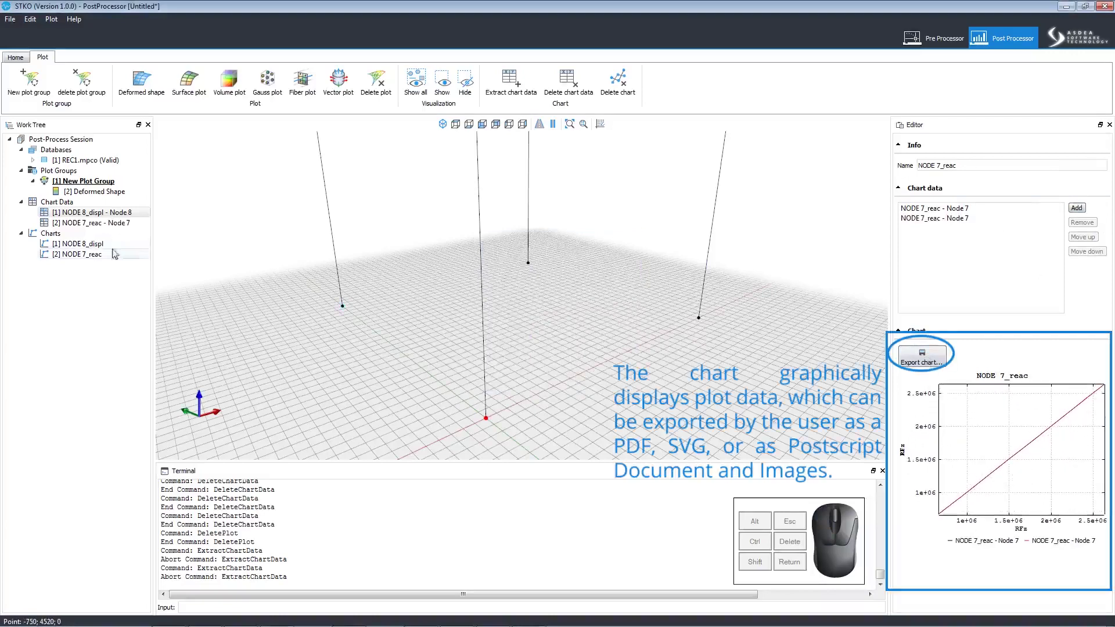
{"action": "left_click", "coordinate": [913, 358]}
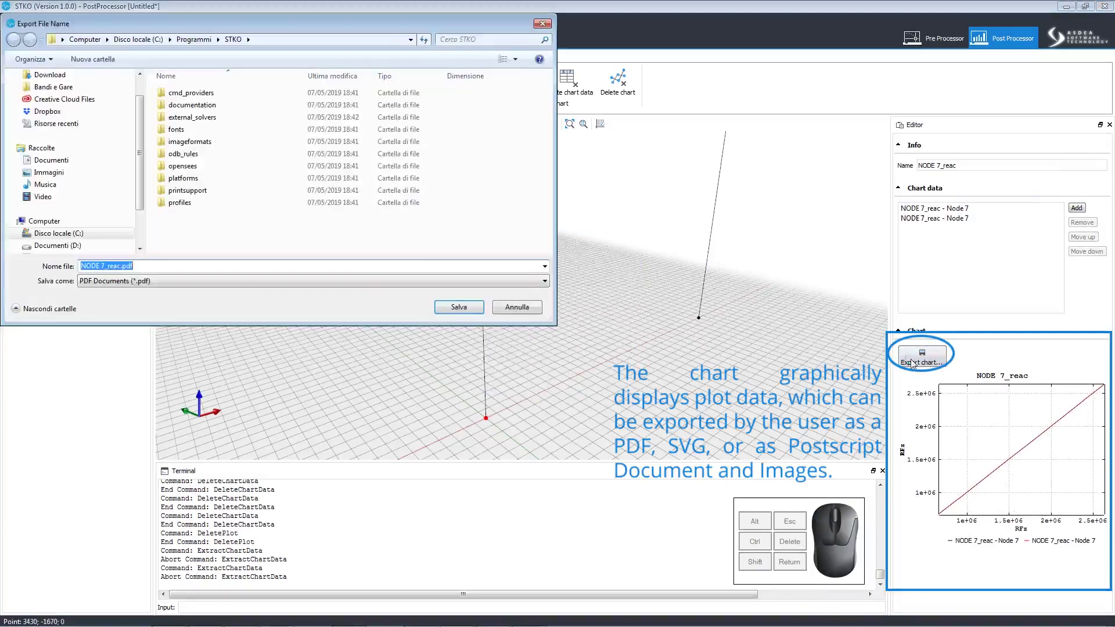
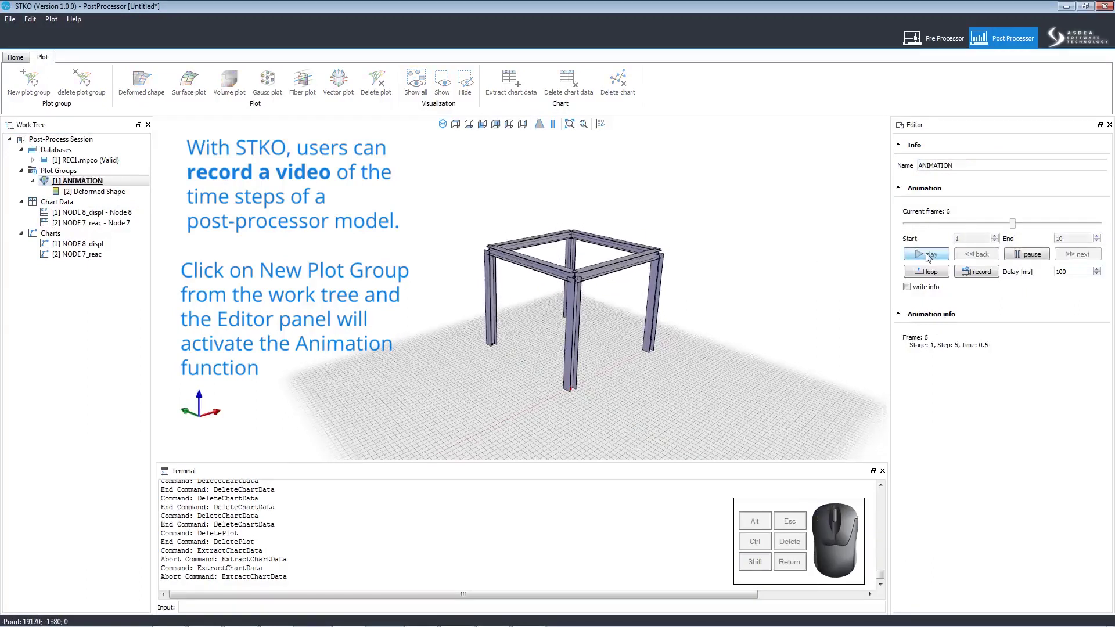
Step: Play the ANIMATION plot group through its time steps twice
{"action": "left_click", "coordinate": [928, 257]}
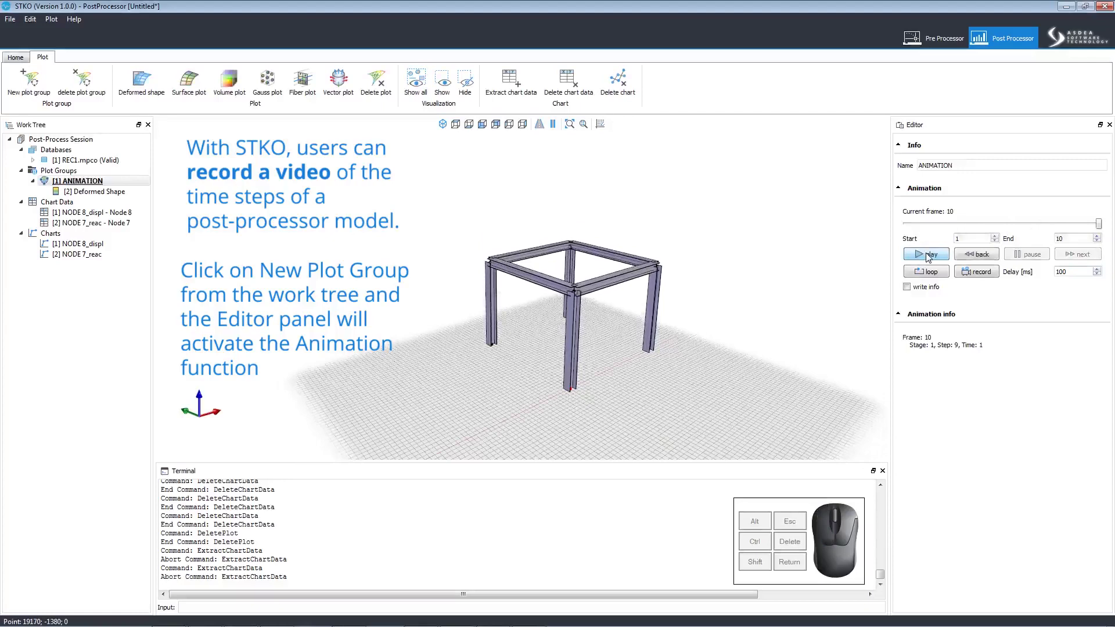
{"action": "left_click", "coordinate": [928, 257]}
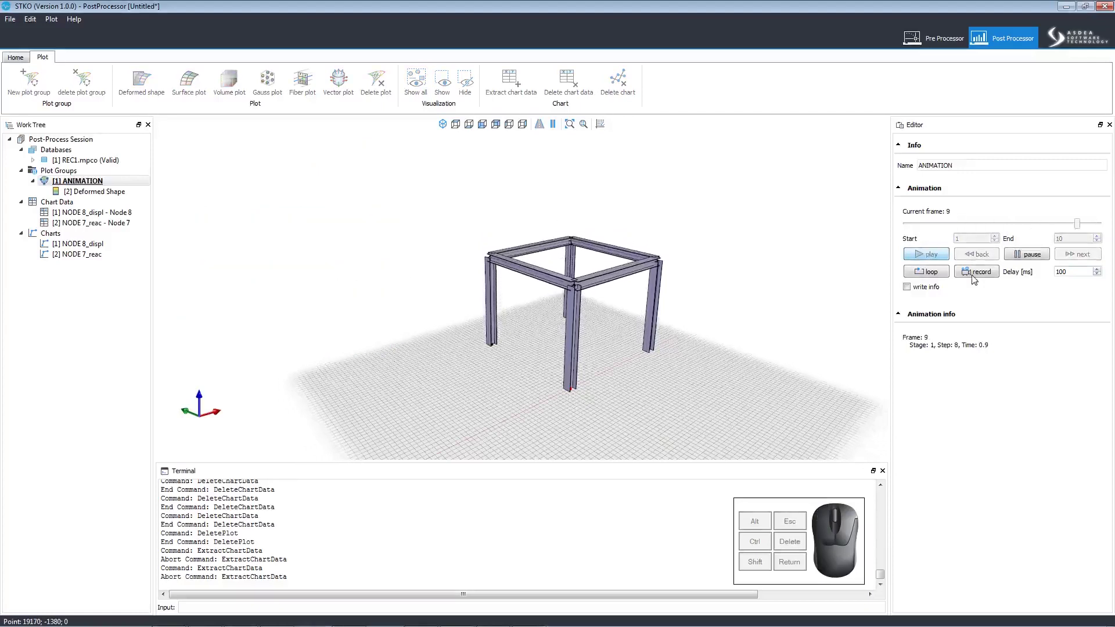
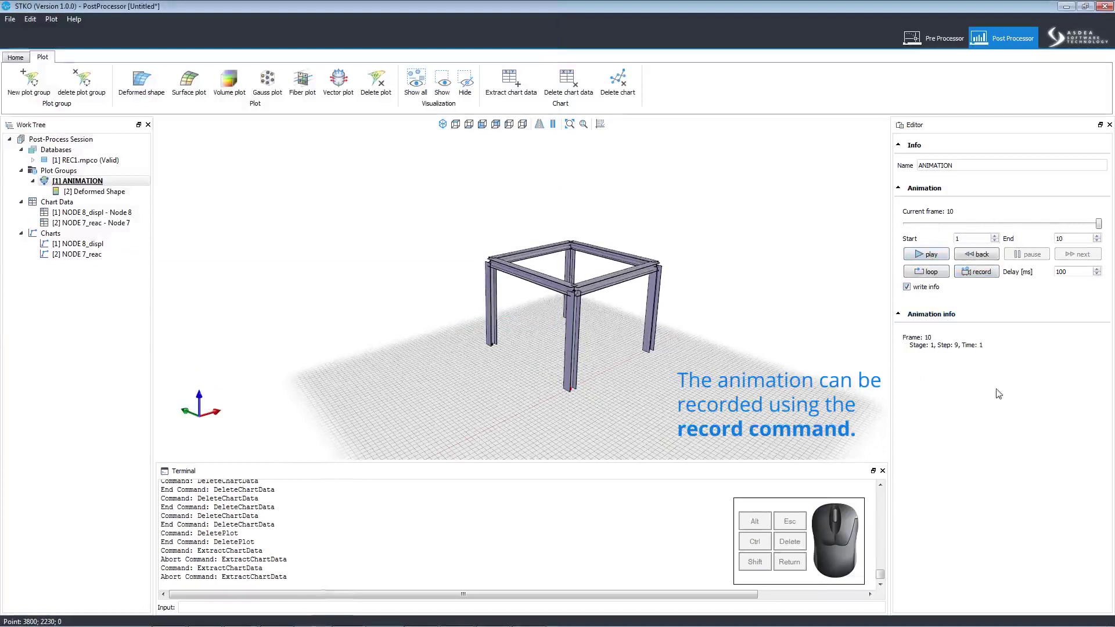
Step: Name the video file 'animation' and save it as AVI
{"action": "left_click", "coordinate": [984, 277]}
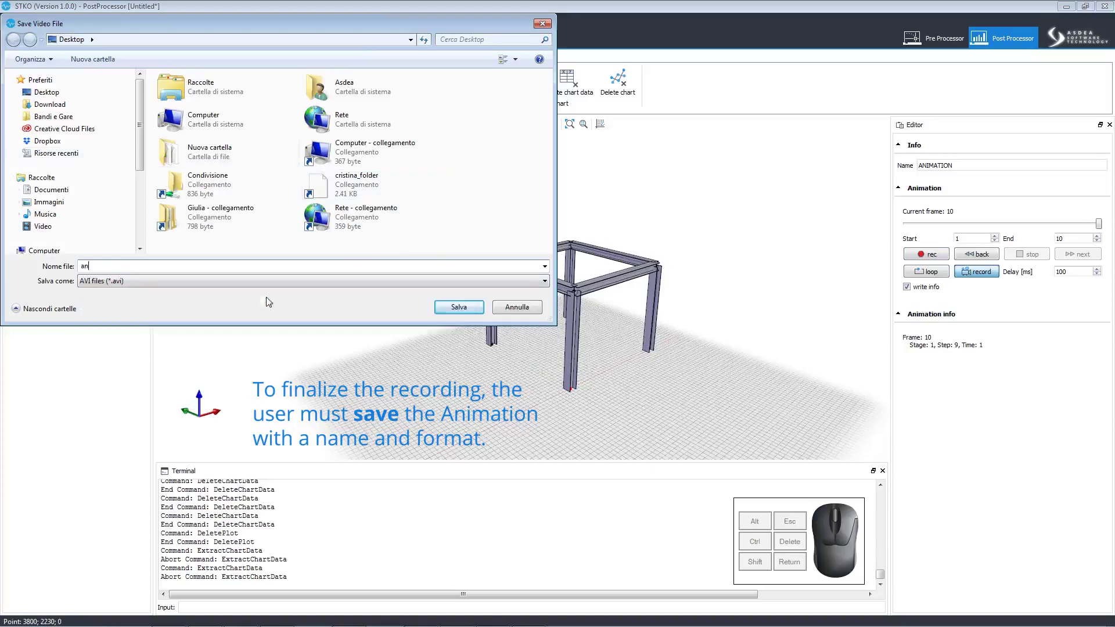
{"action": "left_click", "coordinate": [359, 192]}
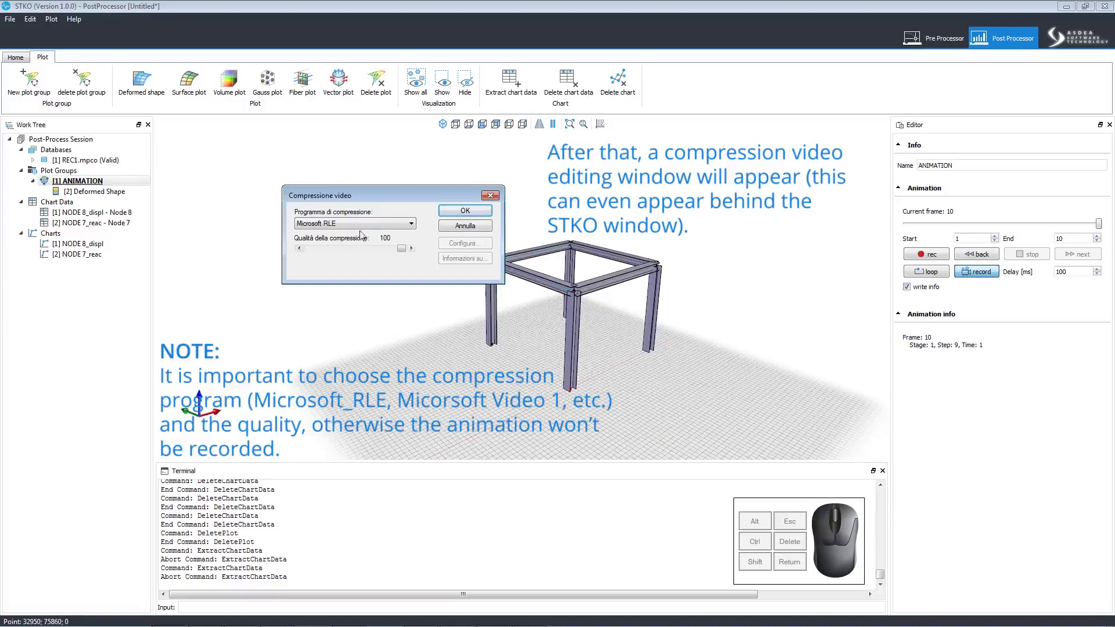
{"action": "left_click", "coordinate": [370, 229]}
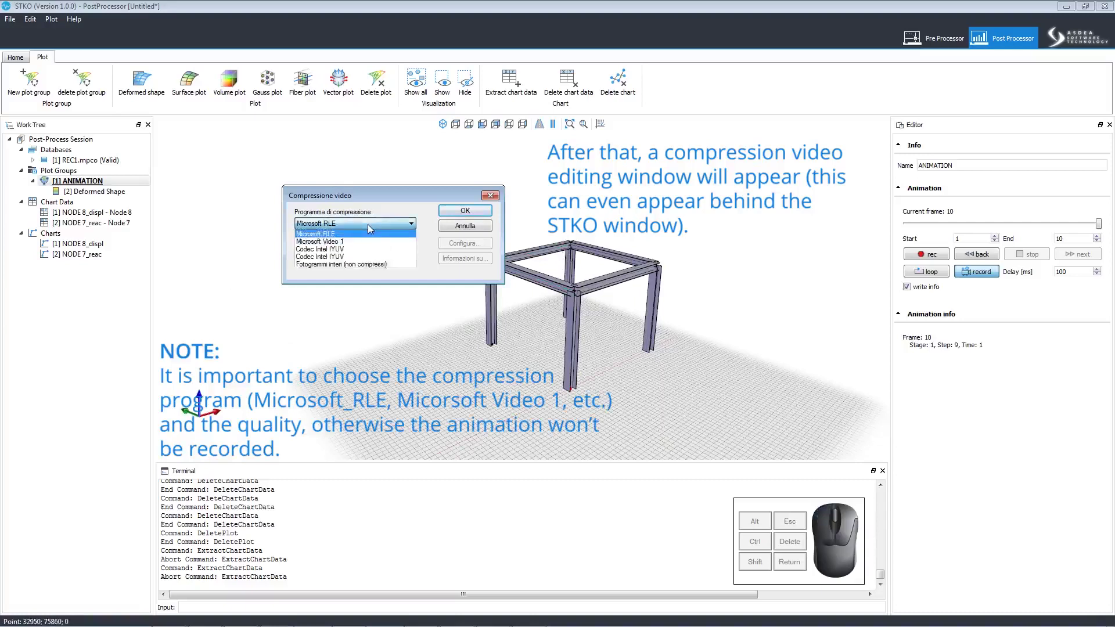
{"action": "left_click", "coordinate": [370, 229]}
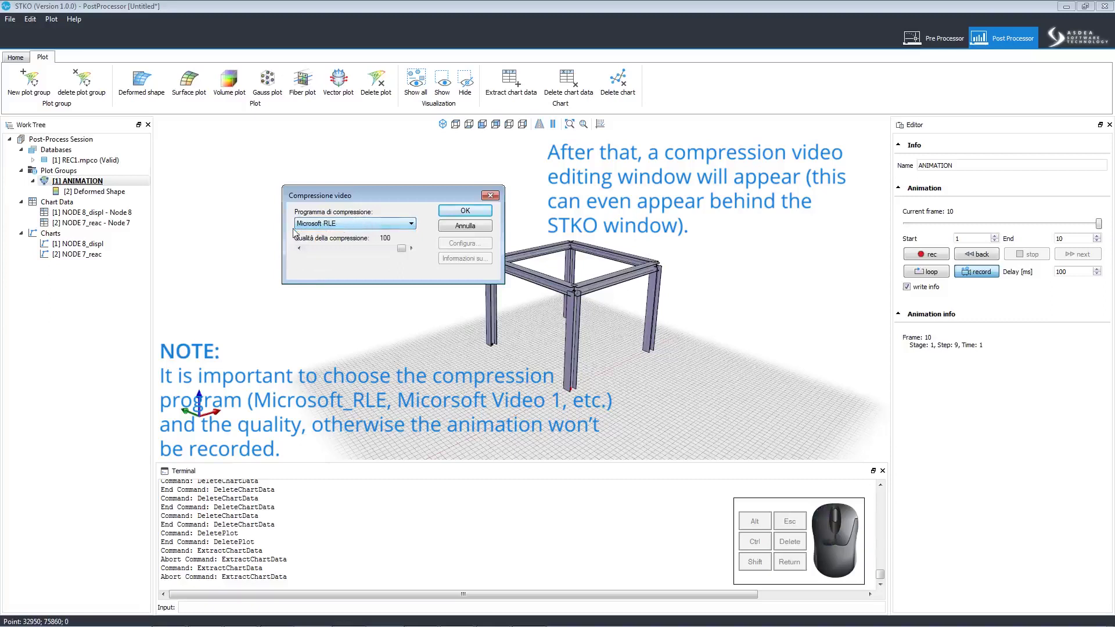